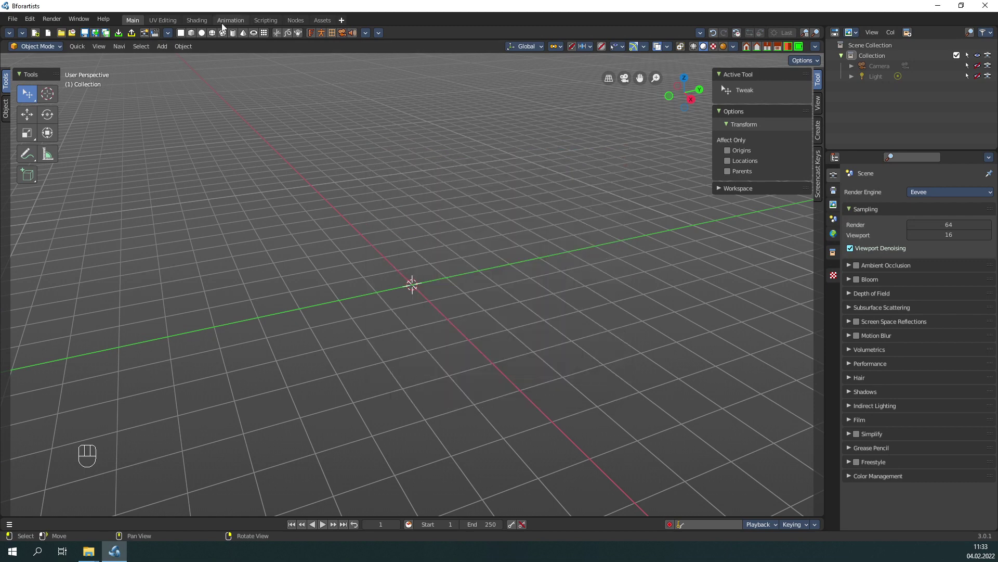
Add a default cube to the scene and frame the viewport on it.
click(197, 35)
drag(458, 312, 643, 272)
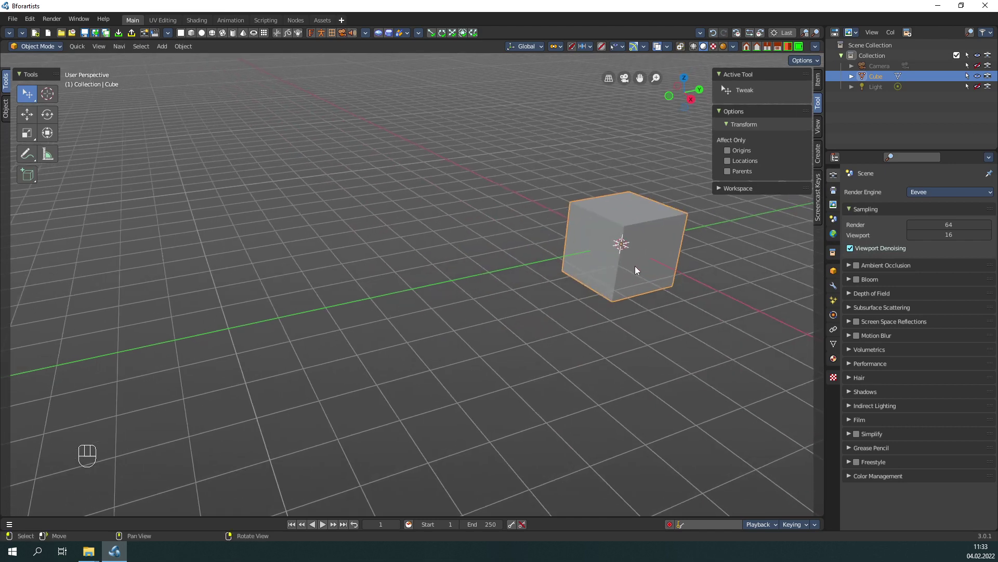
key(f)
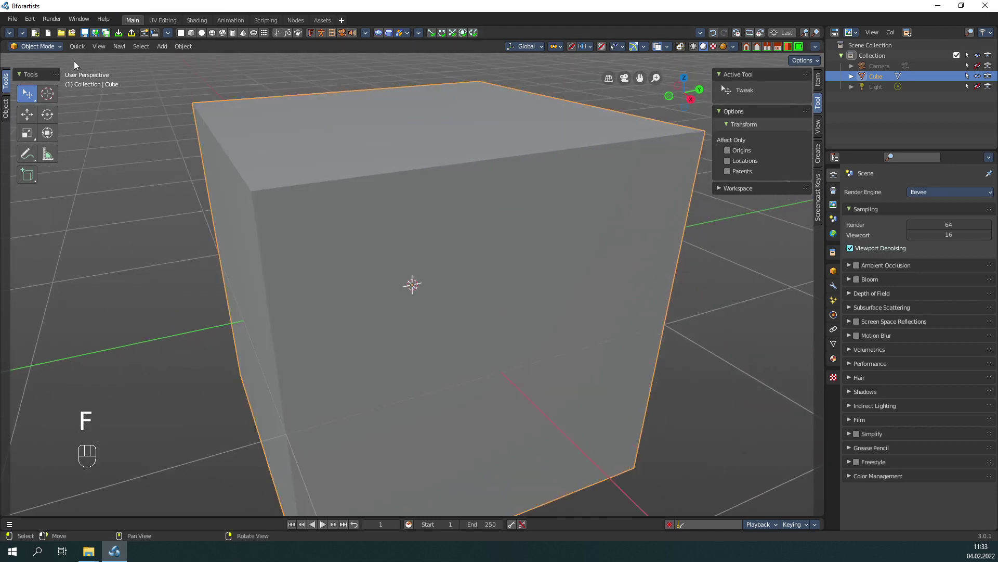
drag(103, 51, 384, 300)
click(384, 300)
click(506, 297)
right_click(505, 297)
middle_click(560, 288)
click(581, 282)
right_click(581, 282)
Navigate the viewport and reframe repeatedly until the selected cube fills the view.
key(f)
click(387, 314)
middle_click(676, 343)
click(715, 344)
key(f)
drag(300, 307, 172, 448)
key(f)
click(448, 279)
middle_click(764, 250)
key(f)
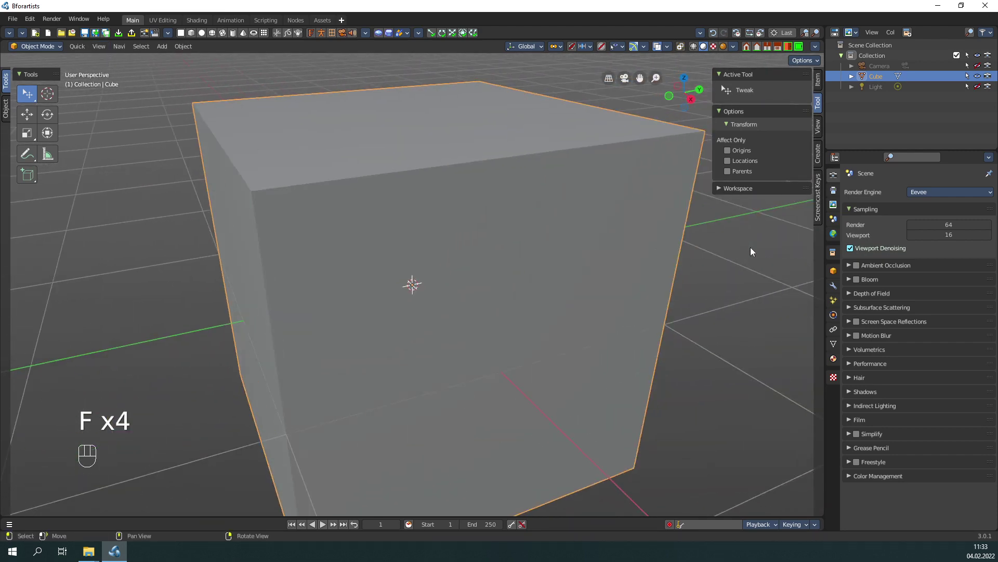
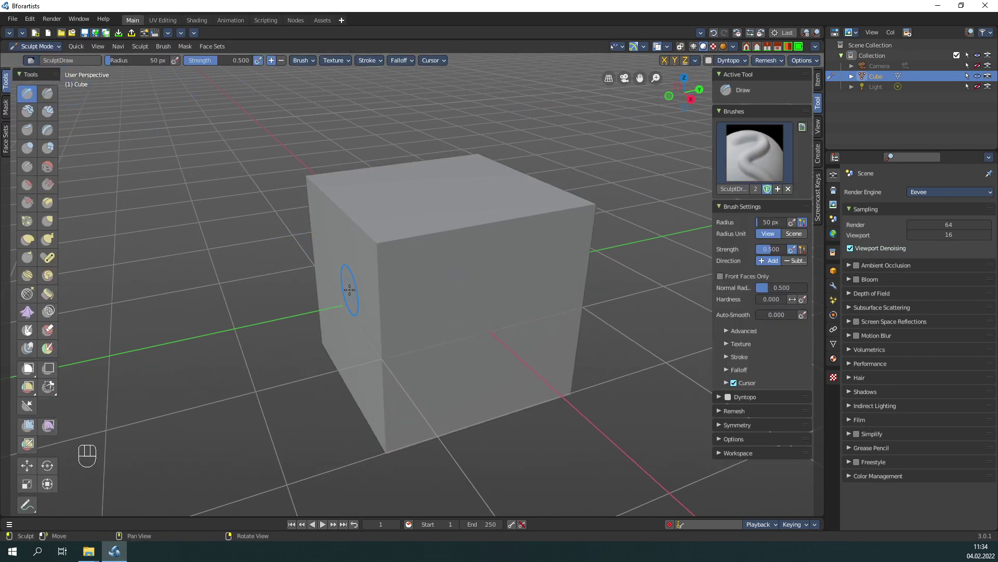
Set the Draw brush radius to 227 px and strength to 0.612, then adjust its texture angle.
key(x)
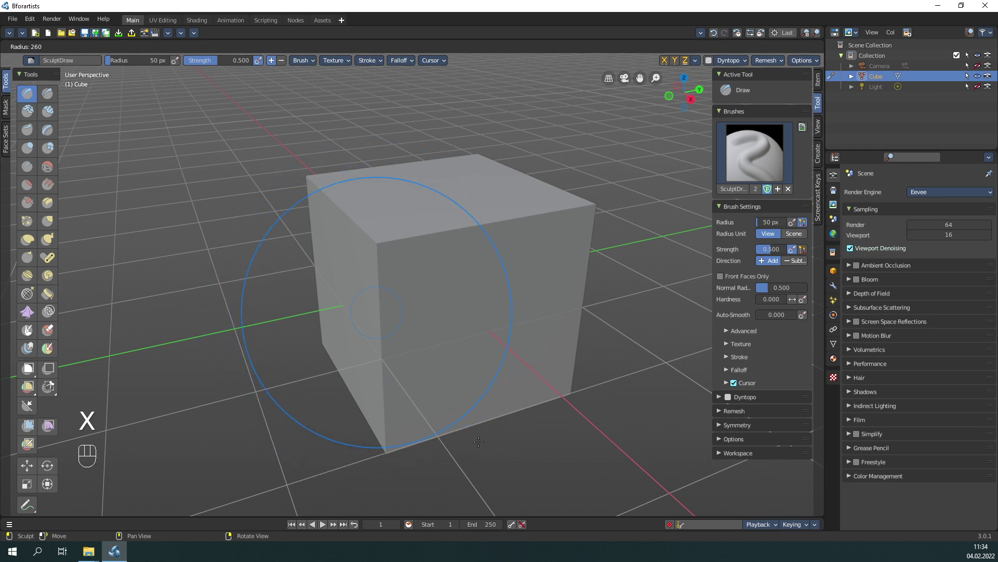
key(c)
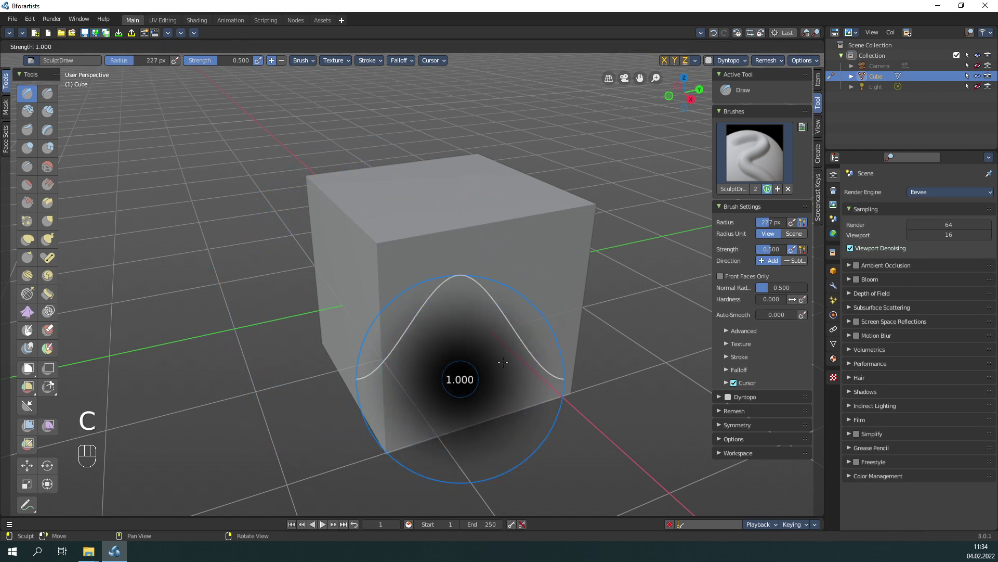
key(v)
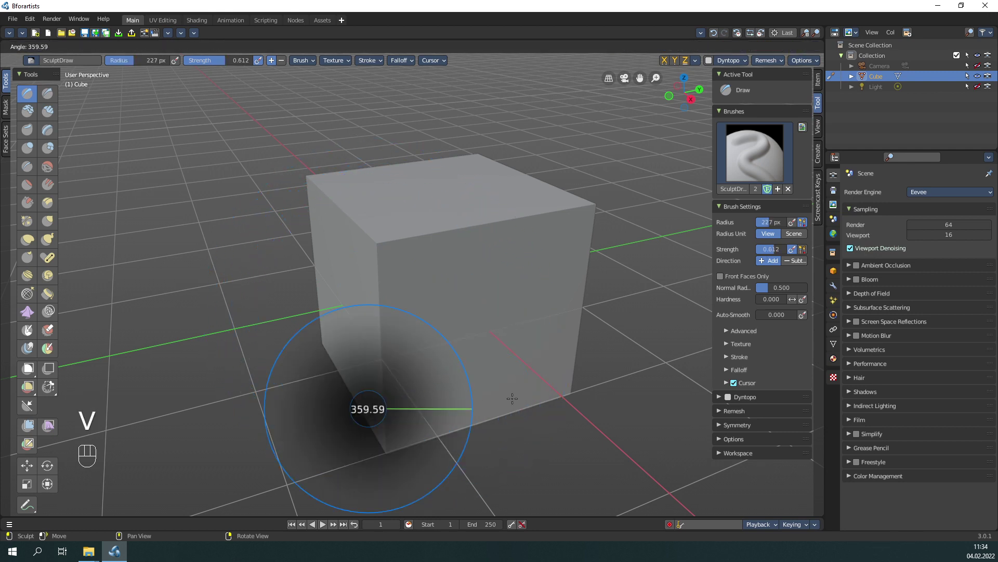
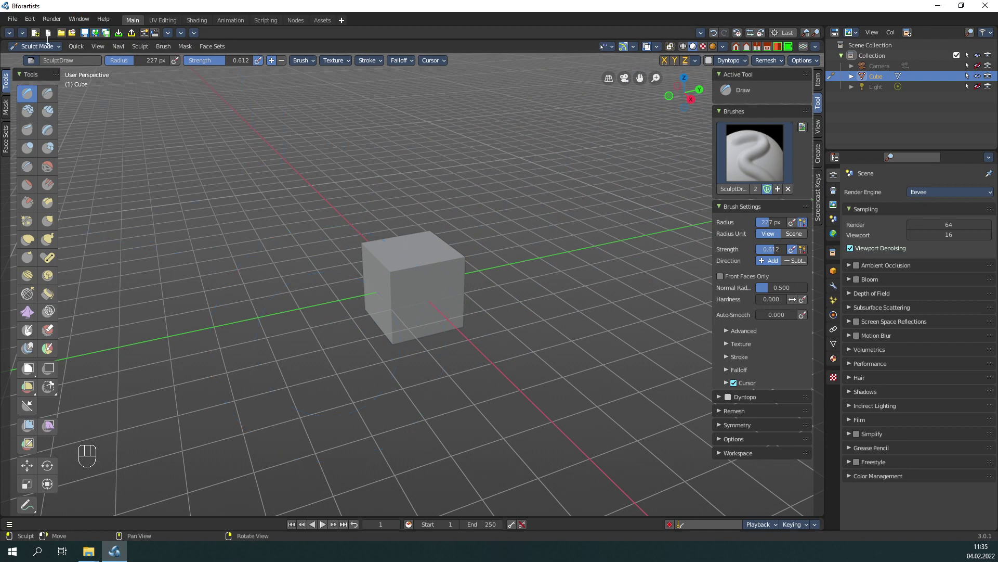
Return to Object Mode and add Subdivision and Boolean modifiers to the cube.
drag(39, 54, 58, 66)
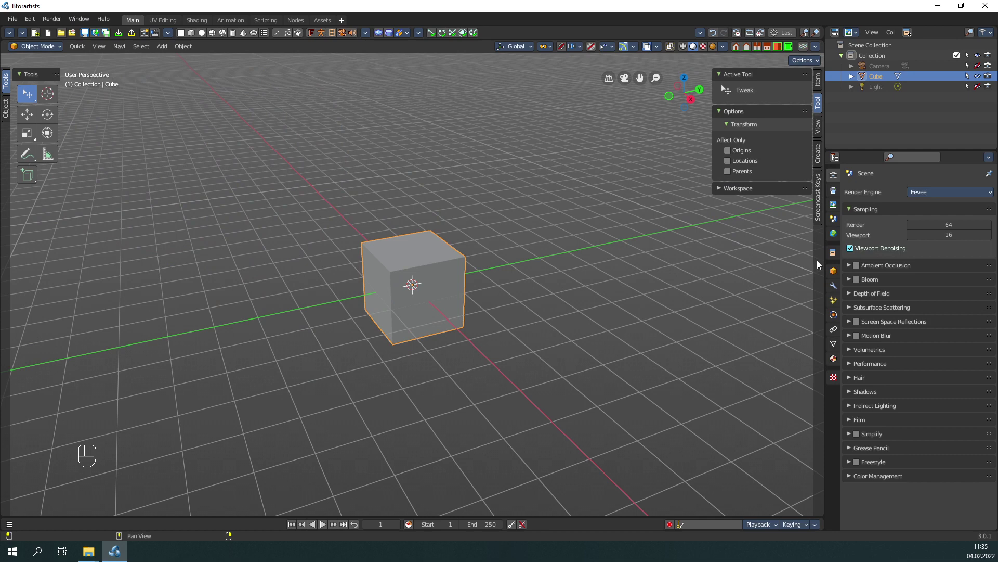
click(836, 287)
drag(898, 199, 808, 382)
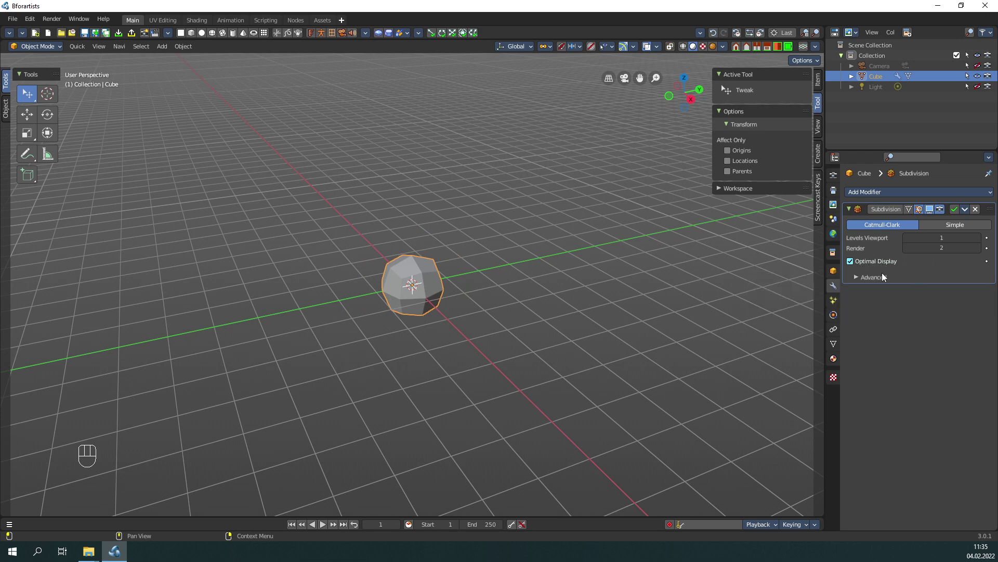
click(881, 277)
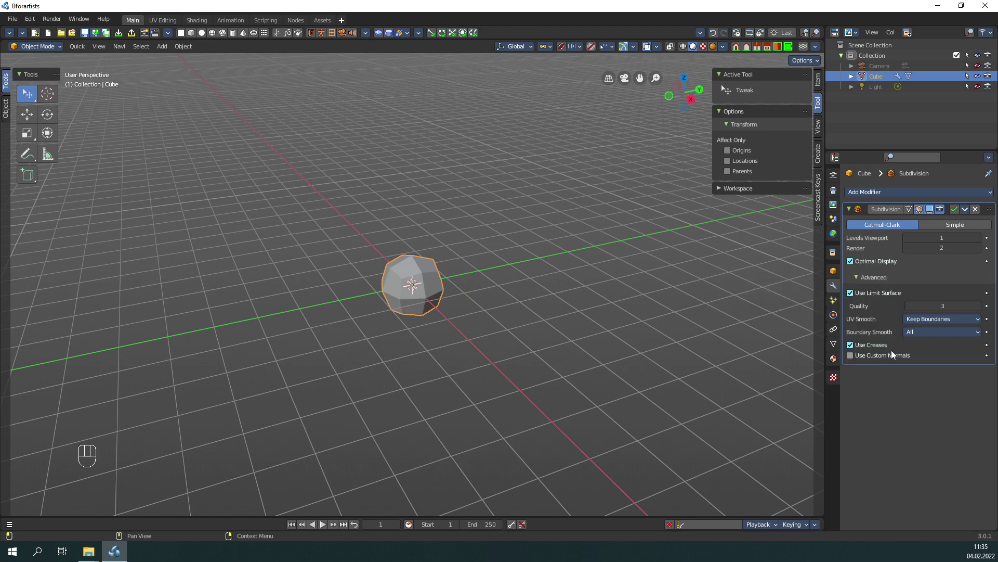
drag(893, 196, 804, 250)
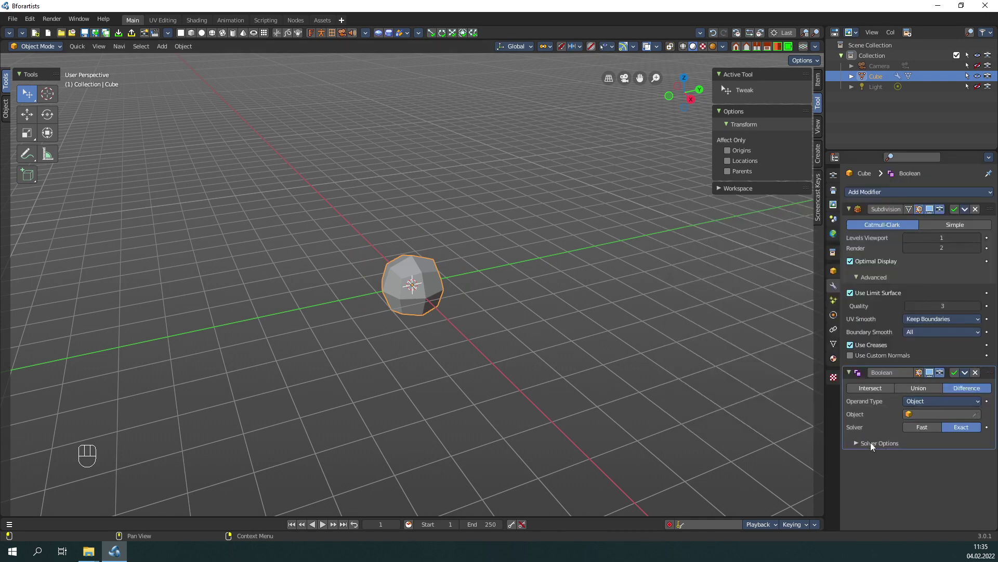
click(873, 447)
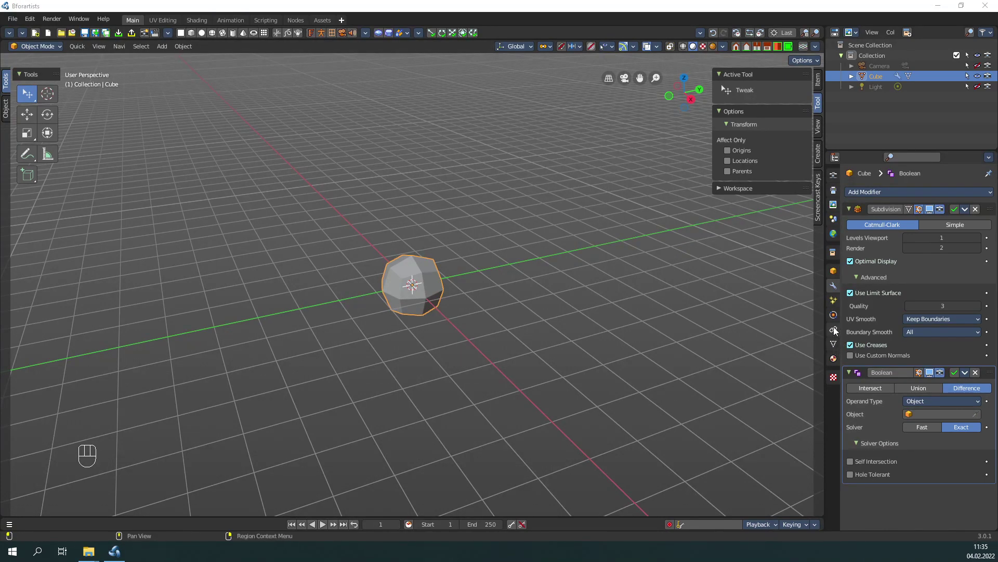
Add a Copy Location object constraint to the cube.
click(837, 331)
drag(918, 195, 838, 230)
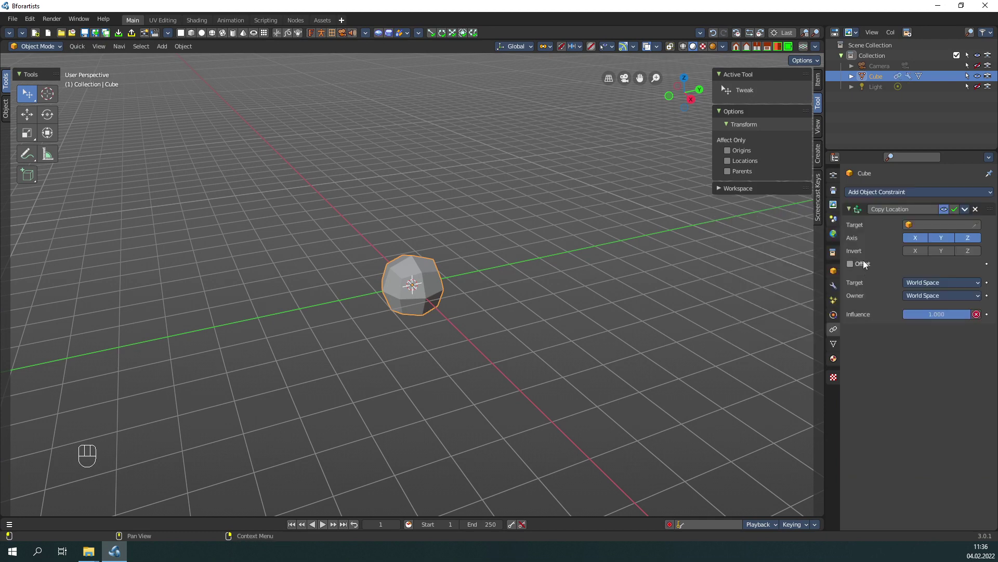
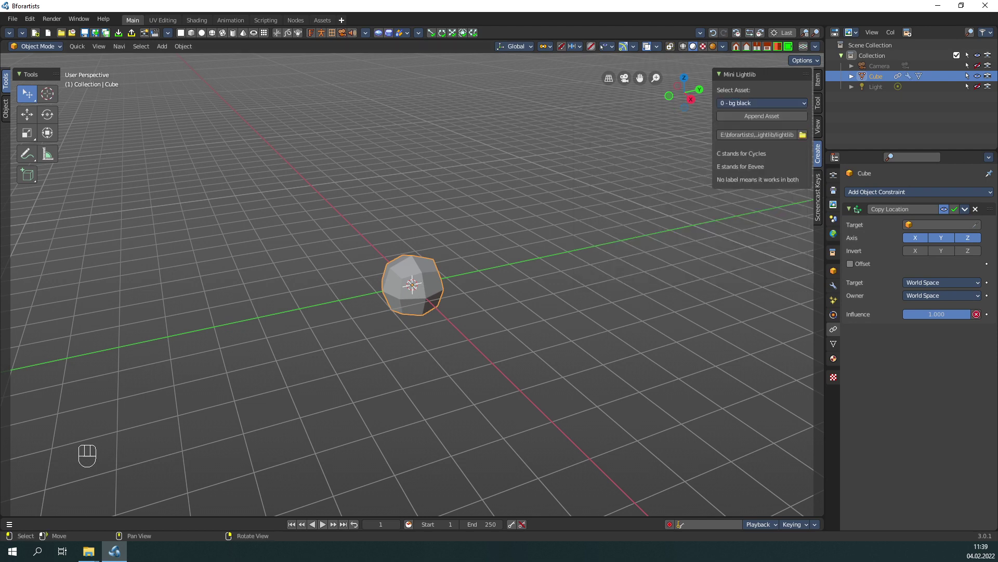
Append the '1 - E - Studio diffuse white' Mini Lightlib asset and select its new collection.
drag(757, 106, 629, 268)
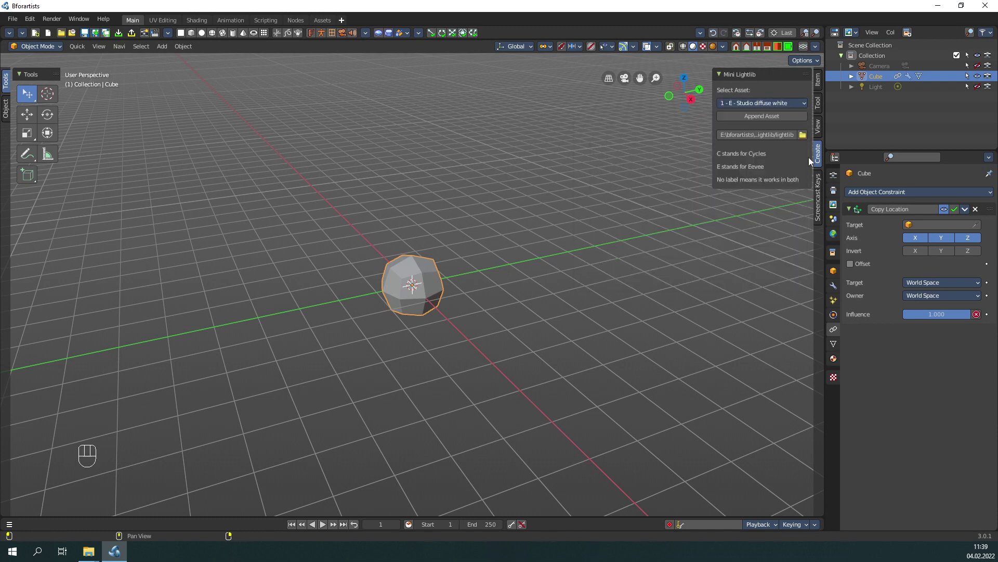
click(782, 119)
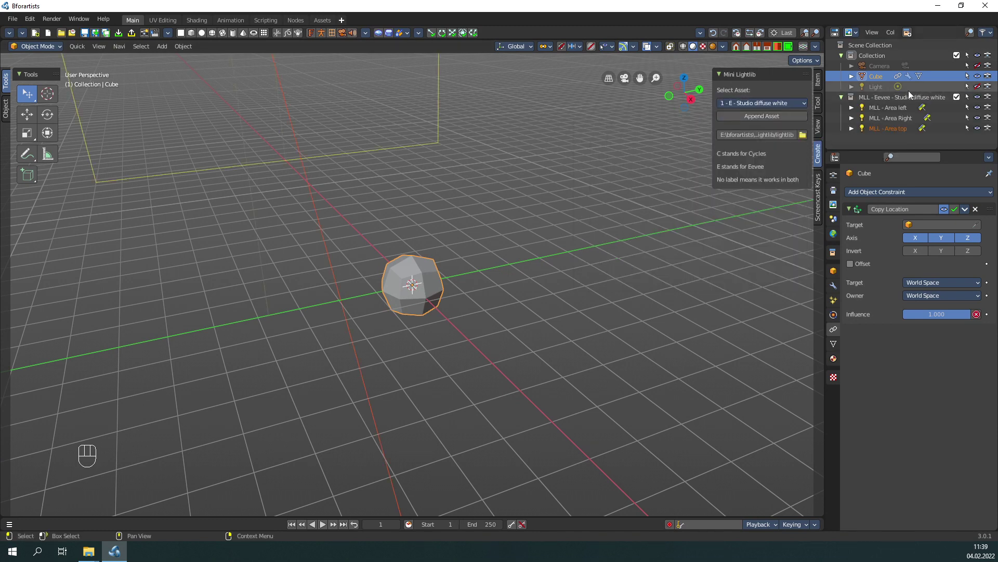
click(897, 101)
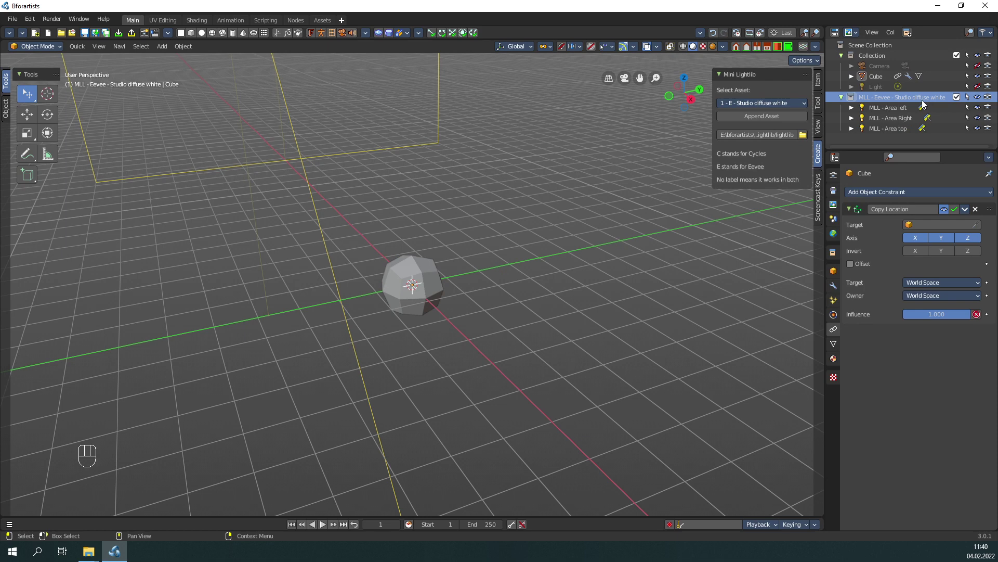